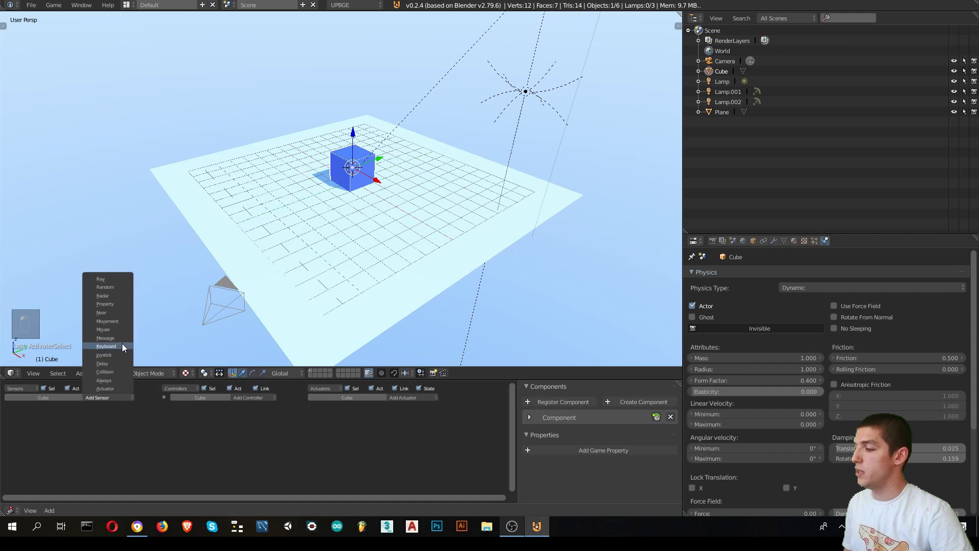
# Add four Keyboard sensors to the Cube and begin wiring them to And controllers
pyautogui.moveTo(125, 345); pyautogui.dragTo(172, 437)
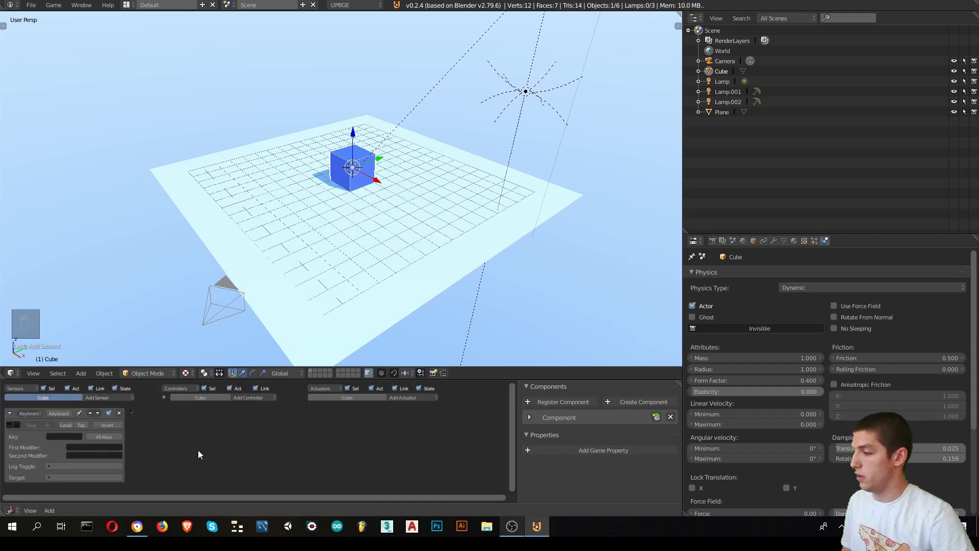
pyautogui.press('shift+r')
pyautogui.press('shift+r')
pyautogui.press('shift+r')
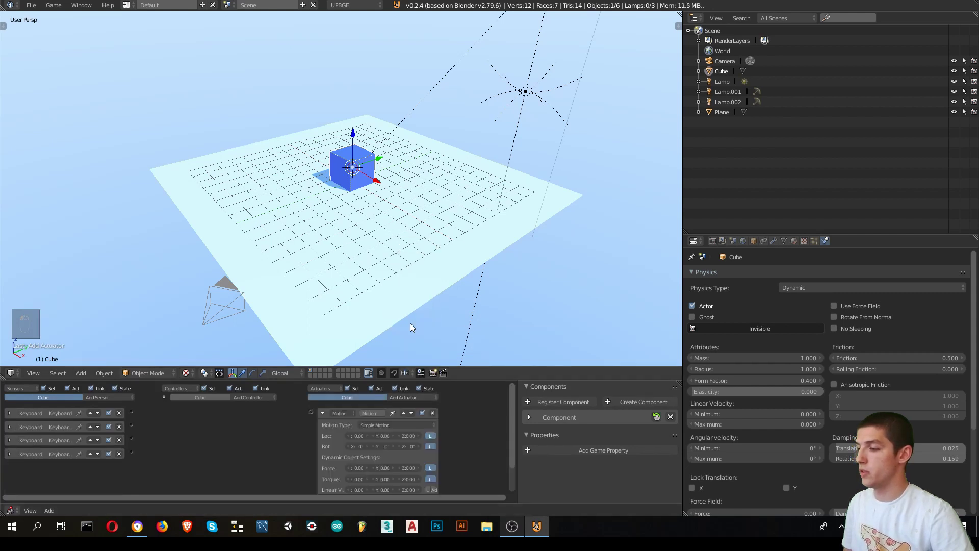
pyautogui.press('shift+r')
# Link each sensor through a controller to its Motion actuator and assign W to the first sensor
pyautogui.press('shift+r')
pyautogui.press('shift+r')
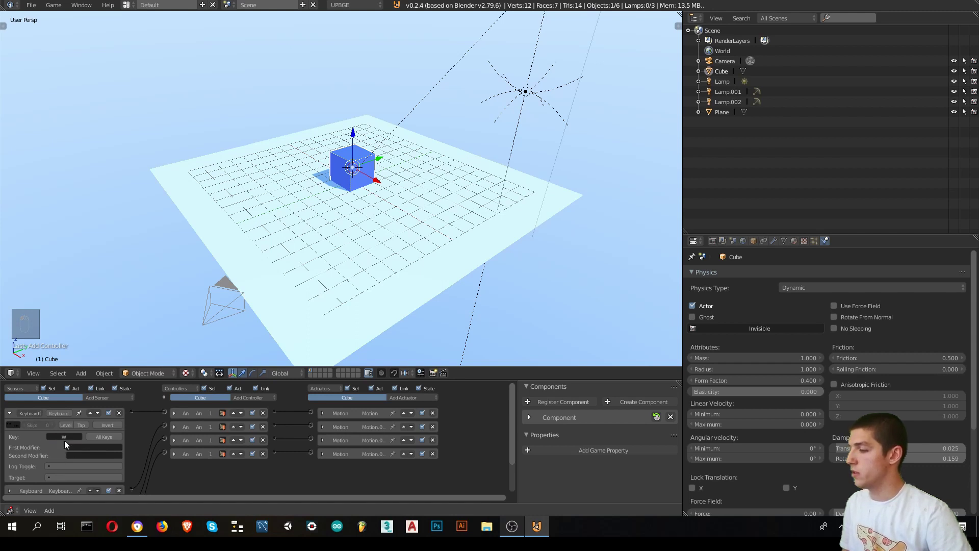
pyautogui.moveTo(61, 439); pyautogui.dragTo(277, 356)
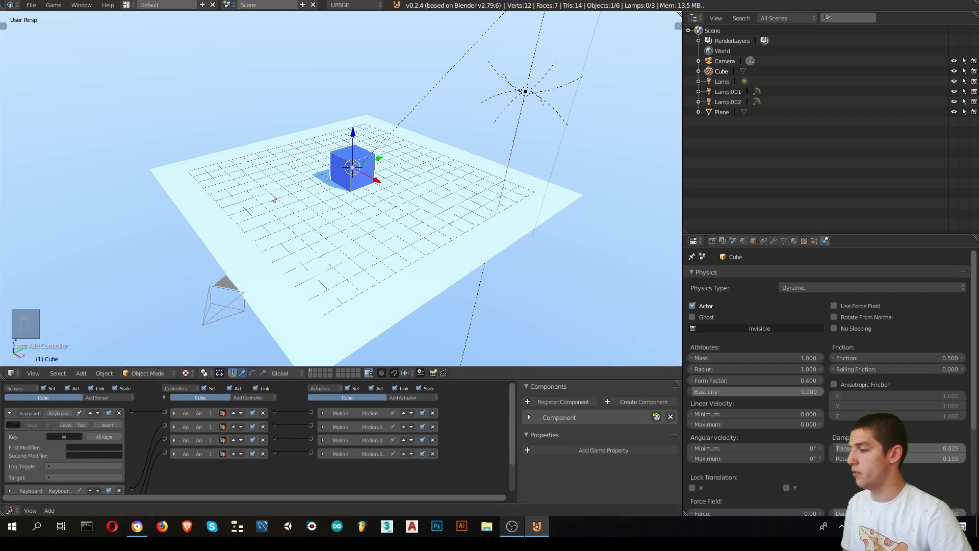
pyautogui.moveTo(15, 414); pyautogui.dragTo(61, 463)
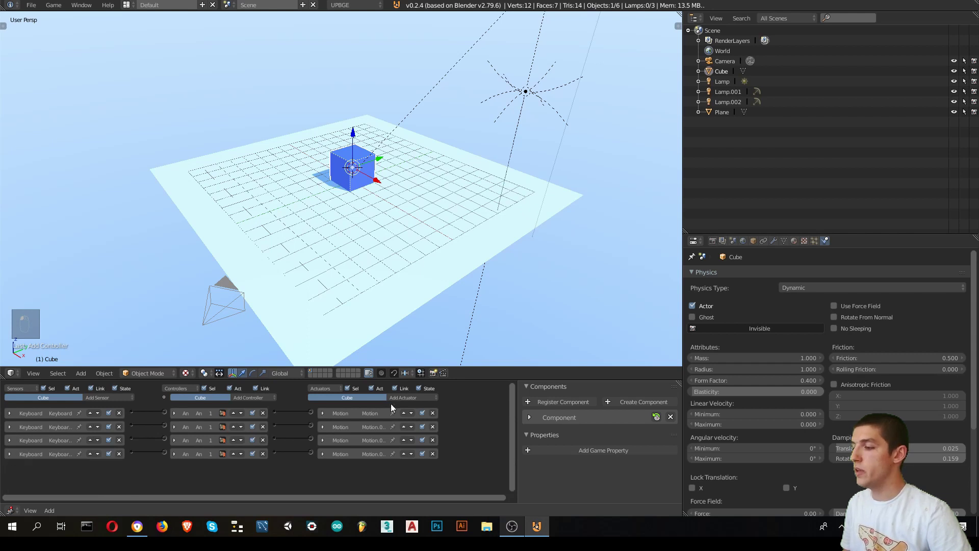
# Expand the first Motion actuator to show its Simple Motion Loc/Rot fields
pyautogui.moveTo(330, 412); pyautogui.dragTo(282, 447)
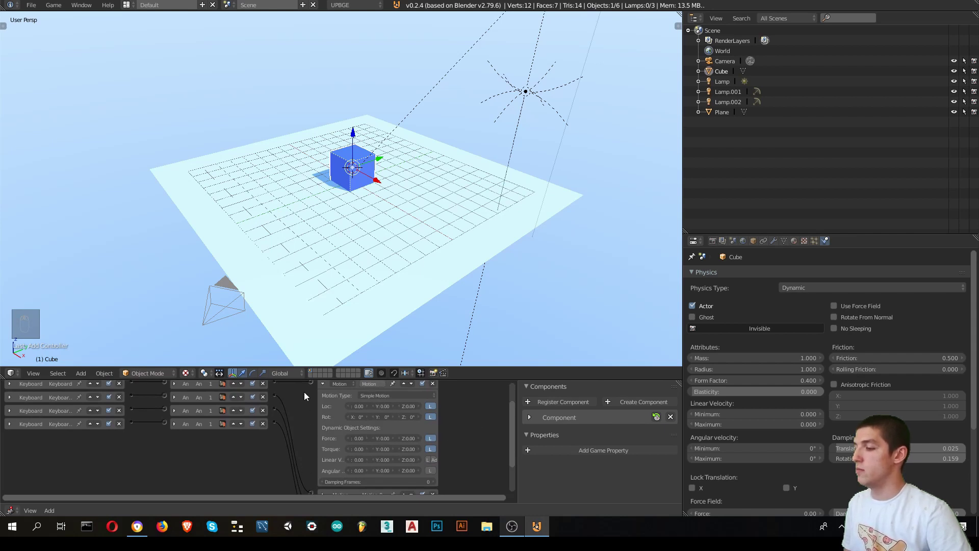
pyautogui.moveTo(314, 398); pyautogui.dragTo(460, 426)
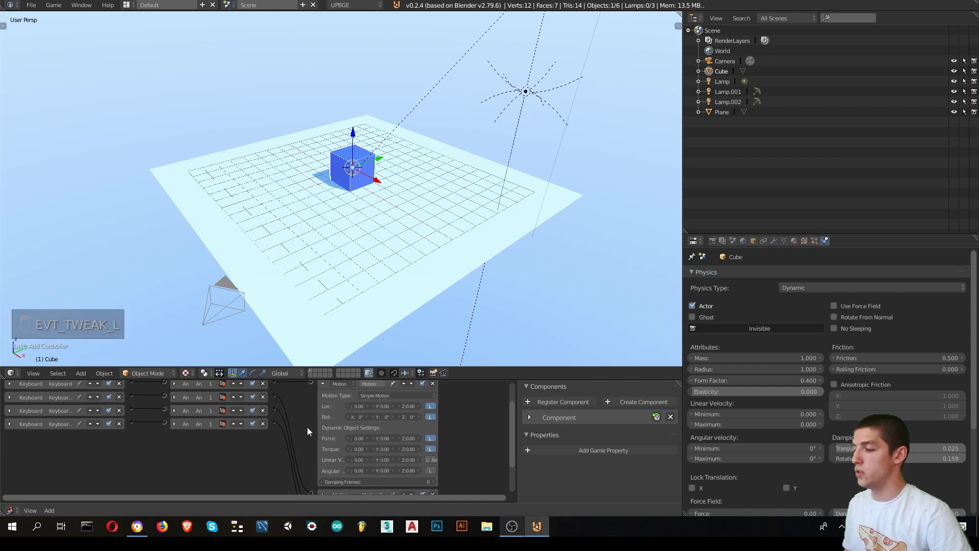
pyautogui.moveTo(300, 443); pyautogui.dragTo(325, 480)
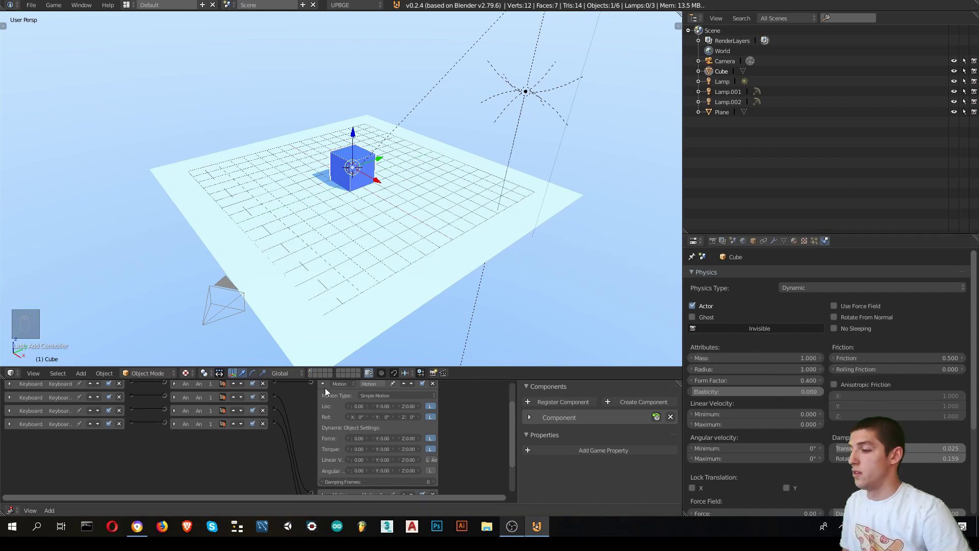
# Orbit the 3D view to look down on the plane before editing Motion.002
pyautogui.middleClick(416, 311)
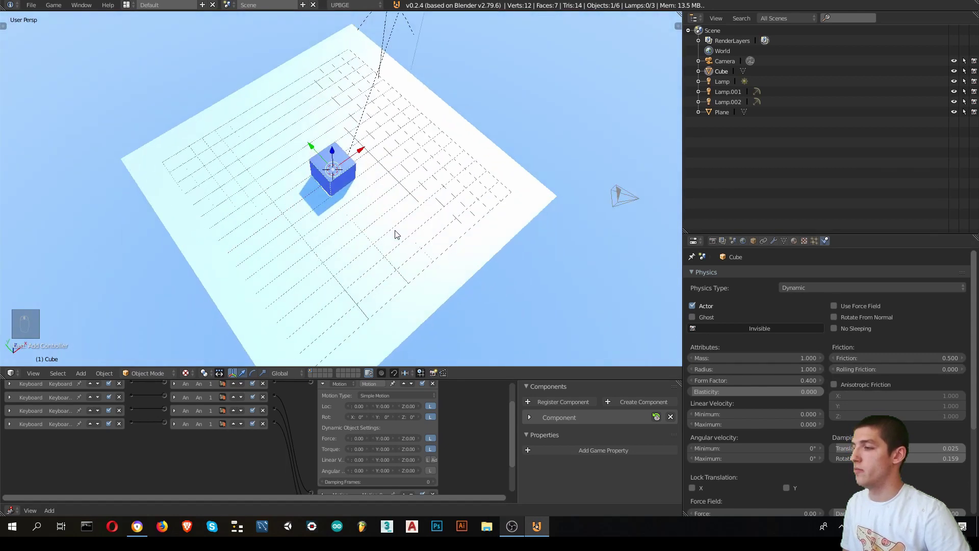
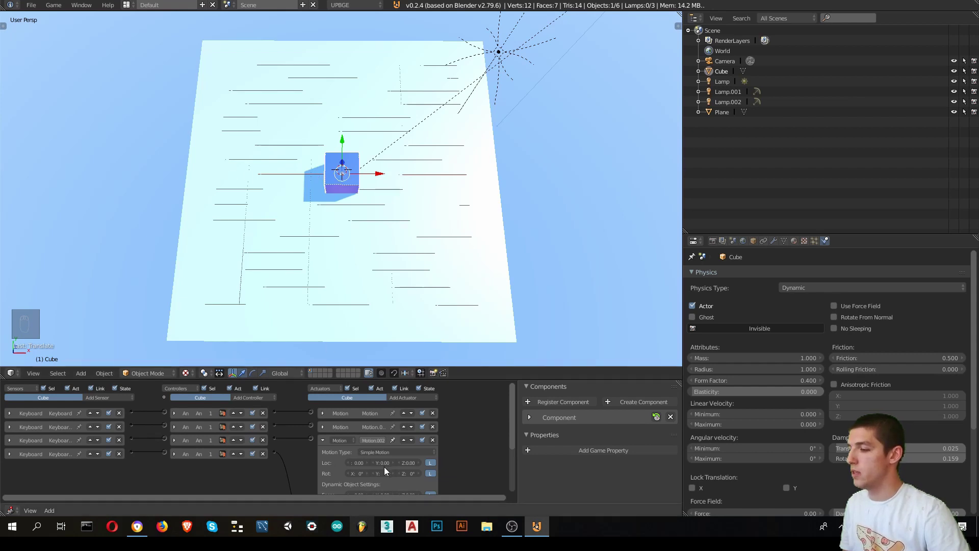
# Pan the Logic Editor to reach and expand the Motion.003 actuator
pyautogui.middleClick(362, 469)
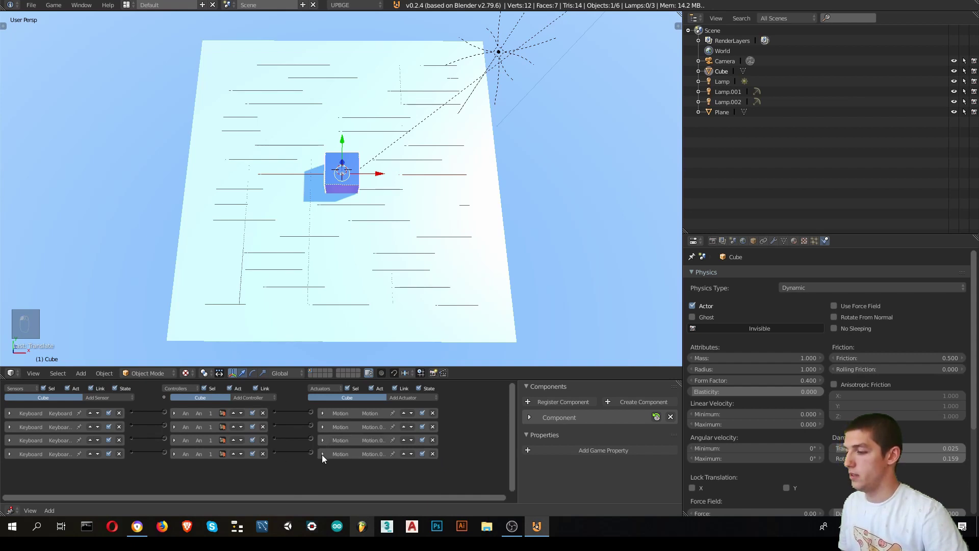
pyautogui.middleClick(346, 168)
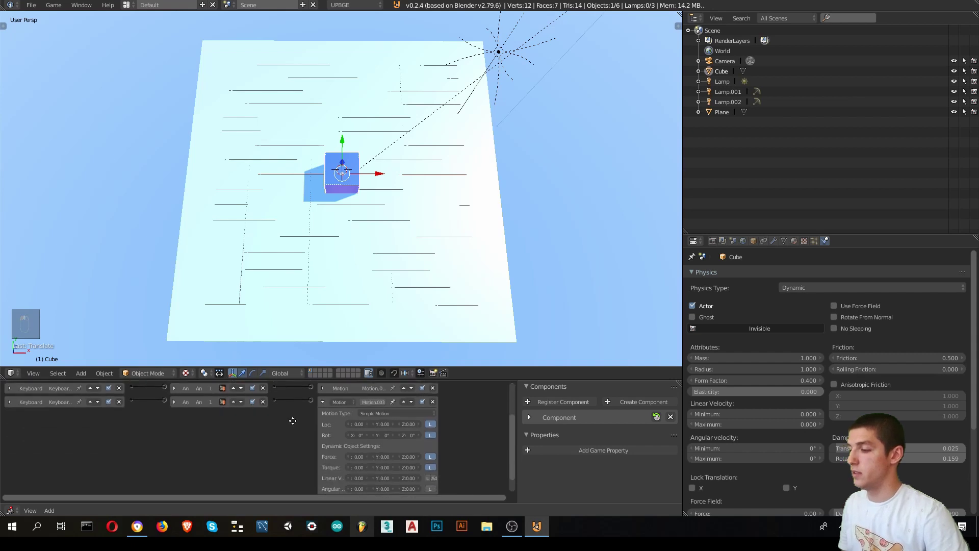